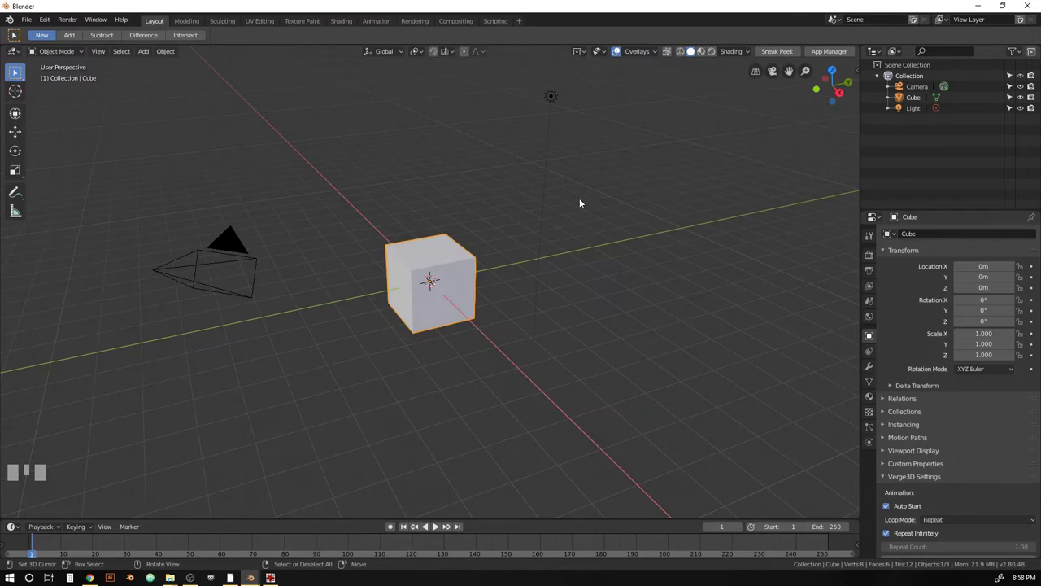
Show the sidebar with the MeasureIt-ARCH add-on tools
key(n)
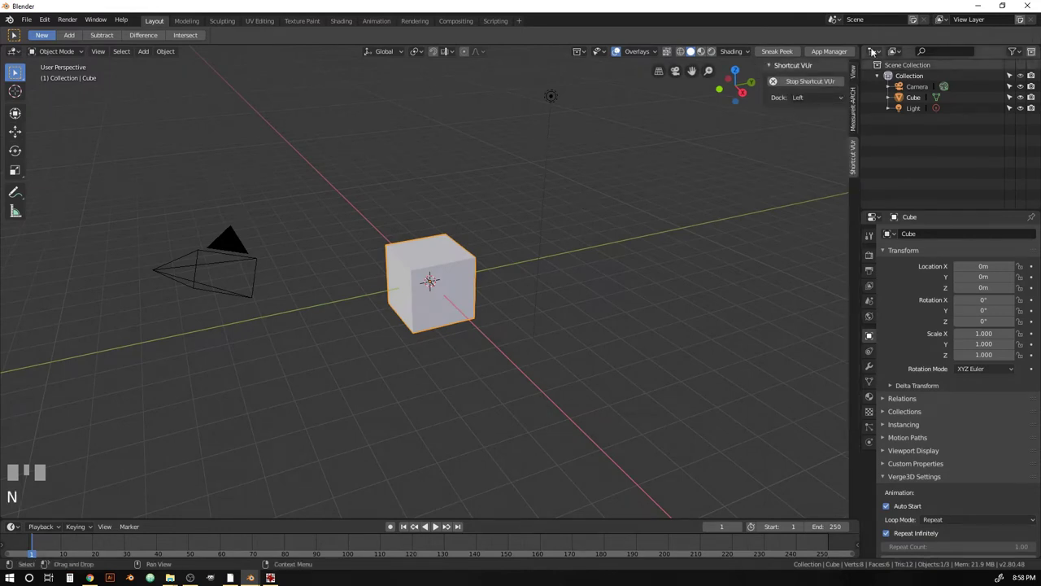
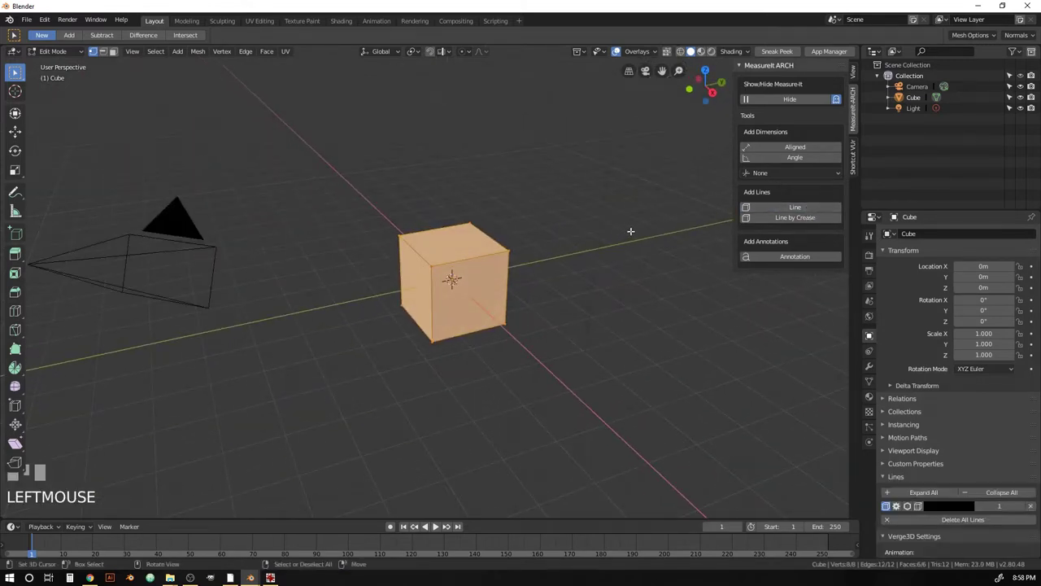
Return to Object Mode and reach the cube's Lines settings in Object Properties
key(Tab)
scroll(down, 3)
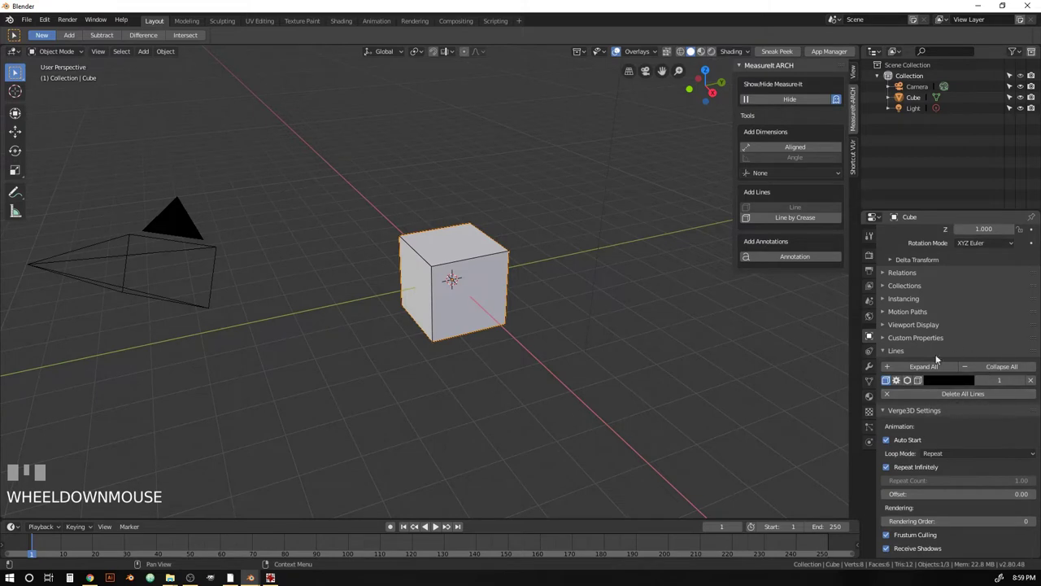
click(893, 413)
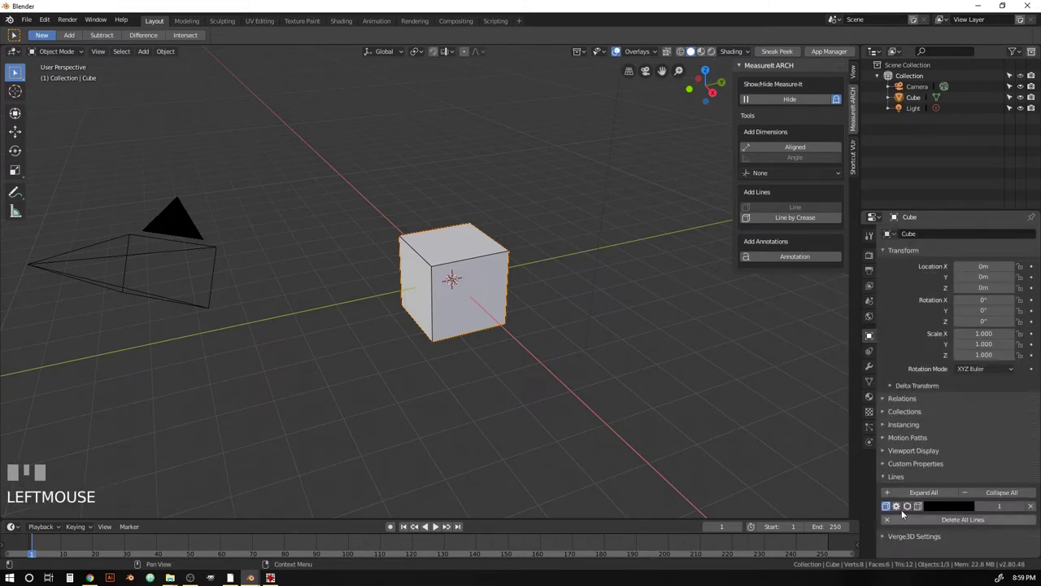
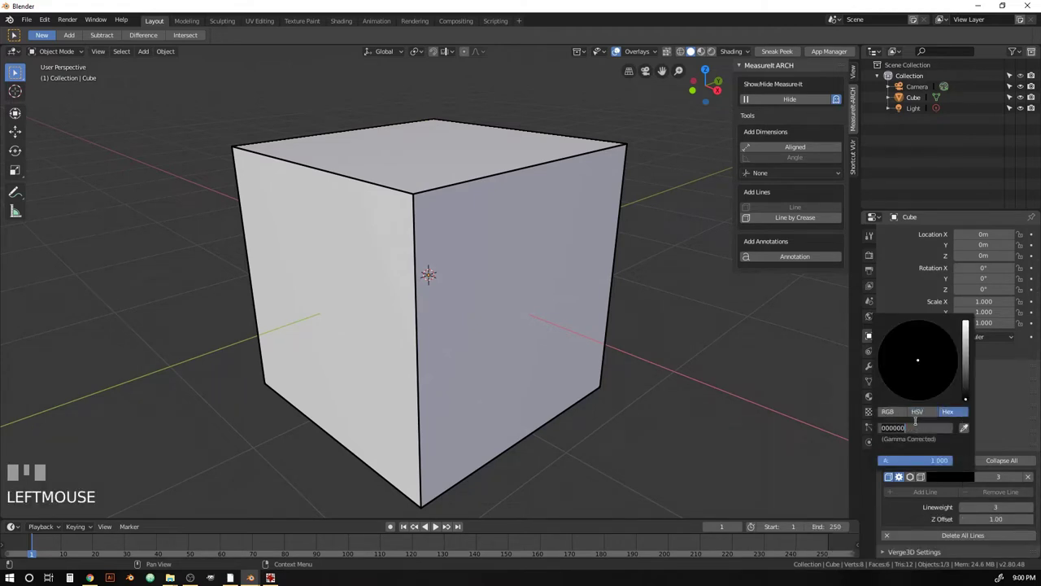
Enter a red hex colour for the cube's outline line group
key(f)
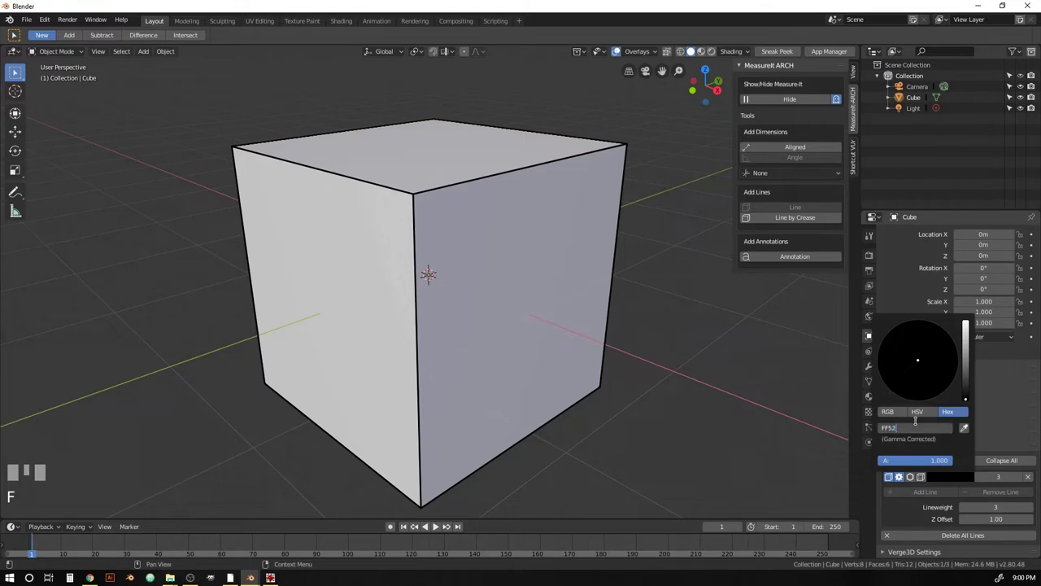
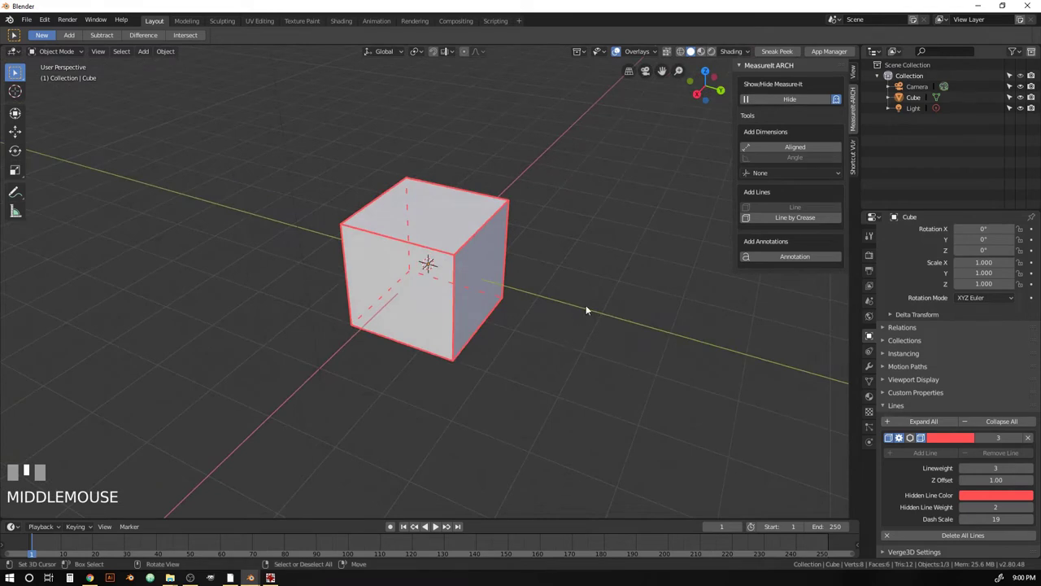
Select all cube edges and add a second line group, then adjust its Z offset
right_click(471, 259)
key(Tab)
key(a)
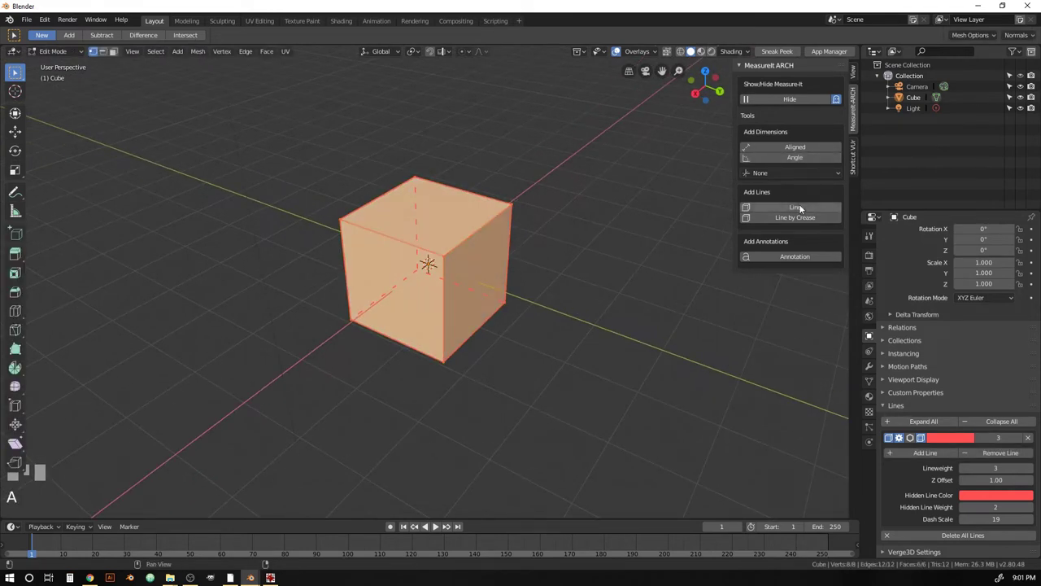
click(804, 207)
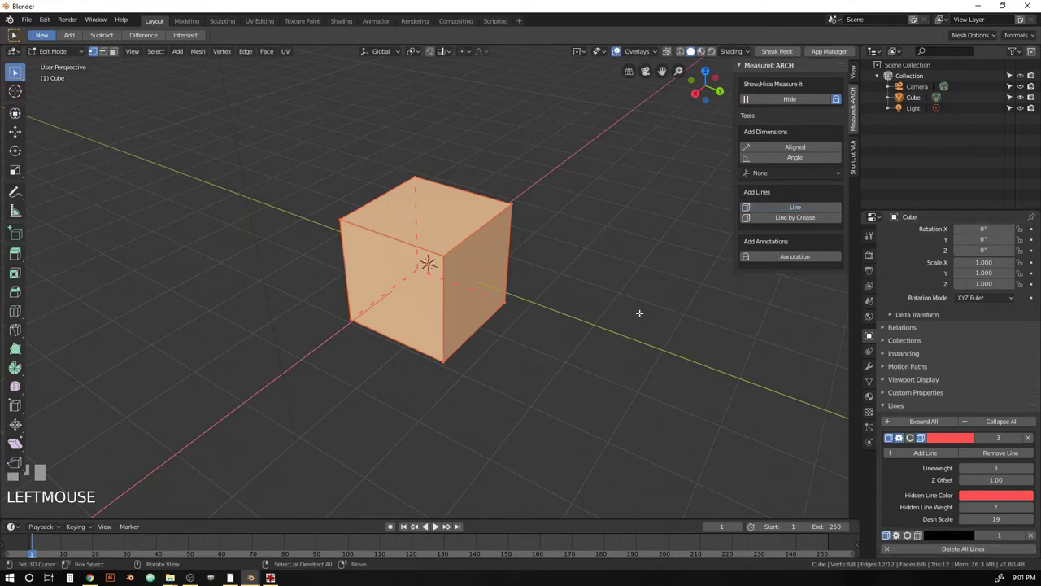
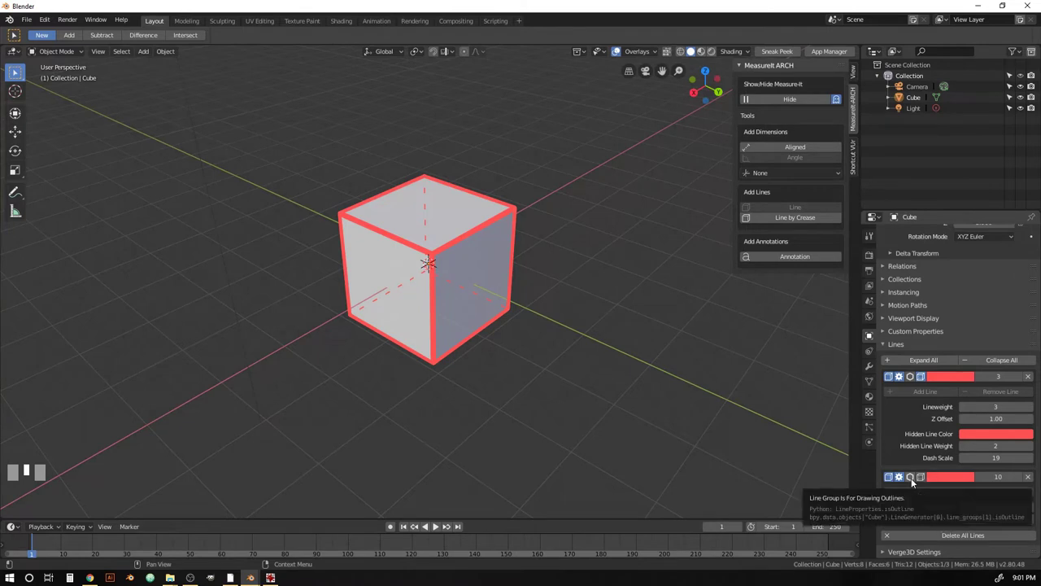
click(912, 481)
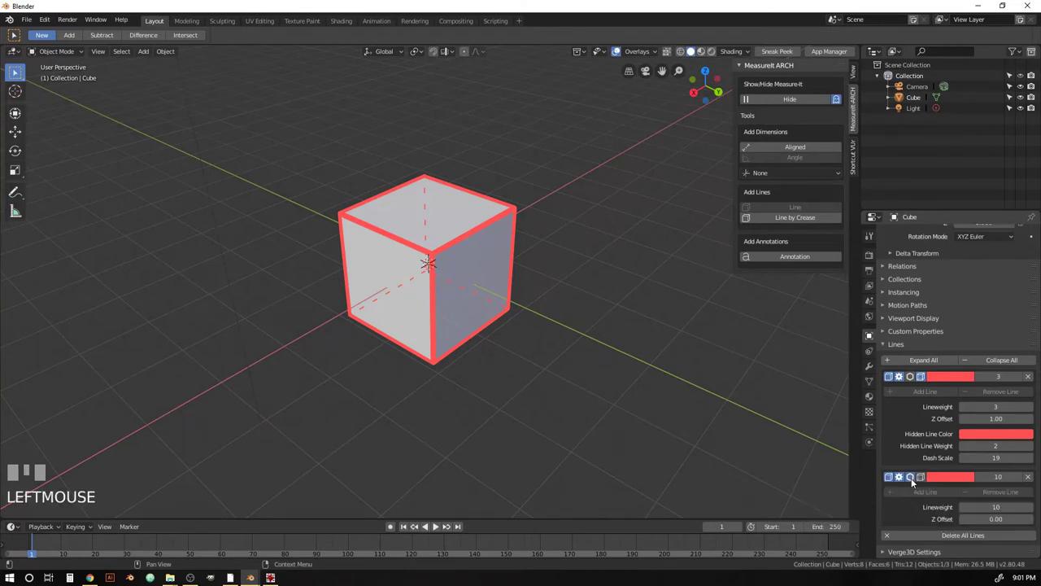
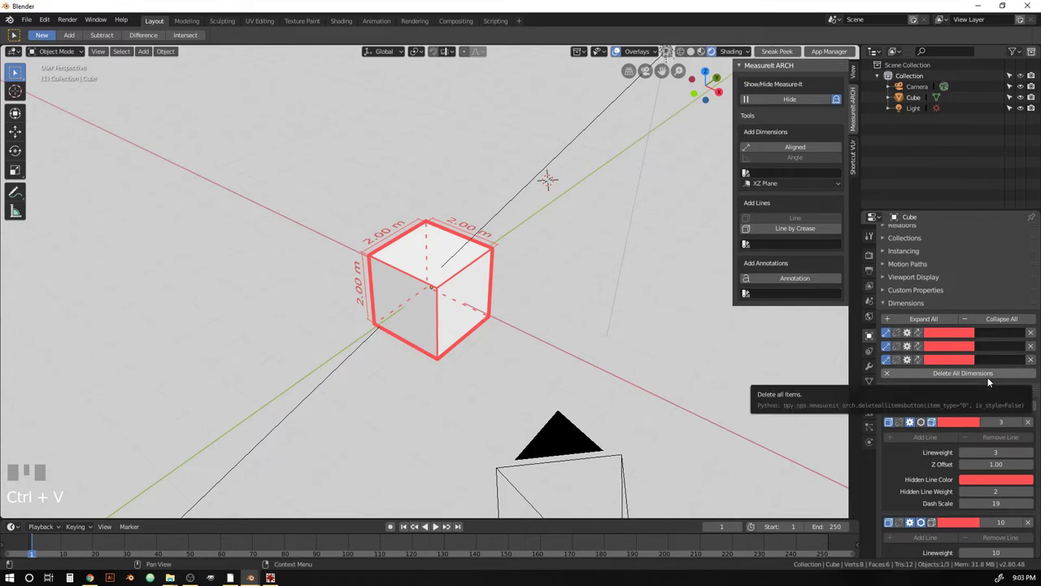
Add a new dimension style in Scene settings and paste the red colour into it
drag(662, 303, 877, 305)
click(878, 305)
click(912, 474)
scroll(down, 3)
drag(937, 484, 903, 520)
scroll(down, 3)
scroll(down, 3)
key(ctrl+v)
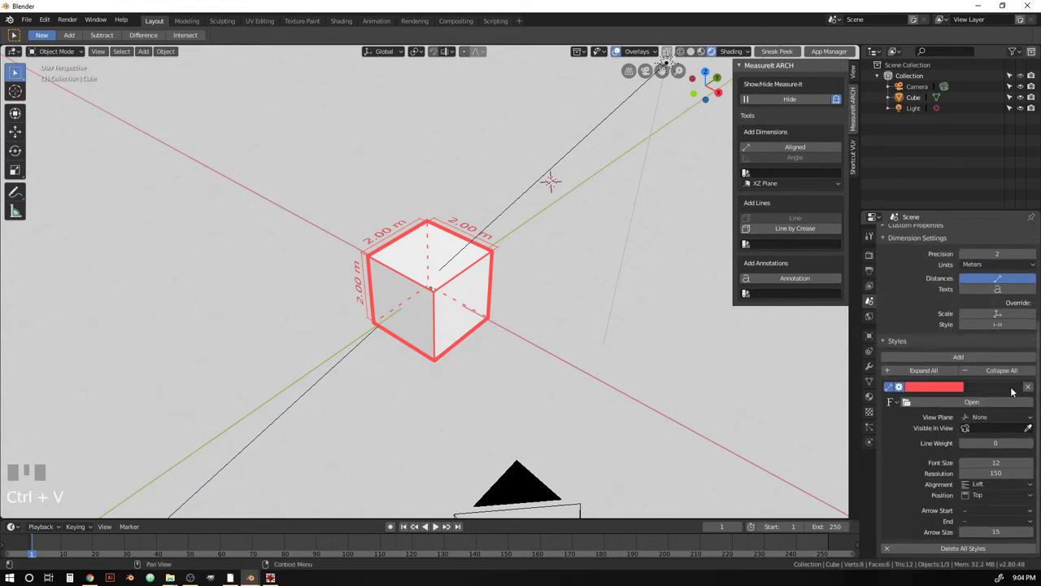
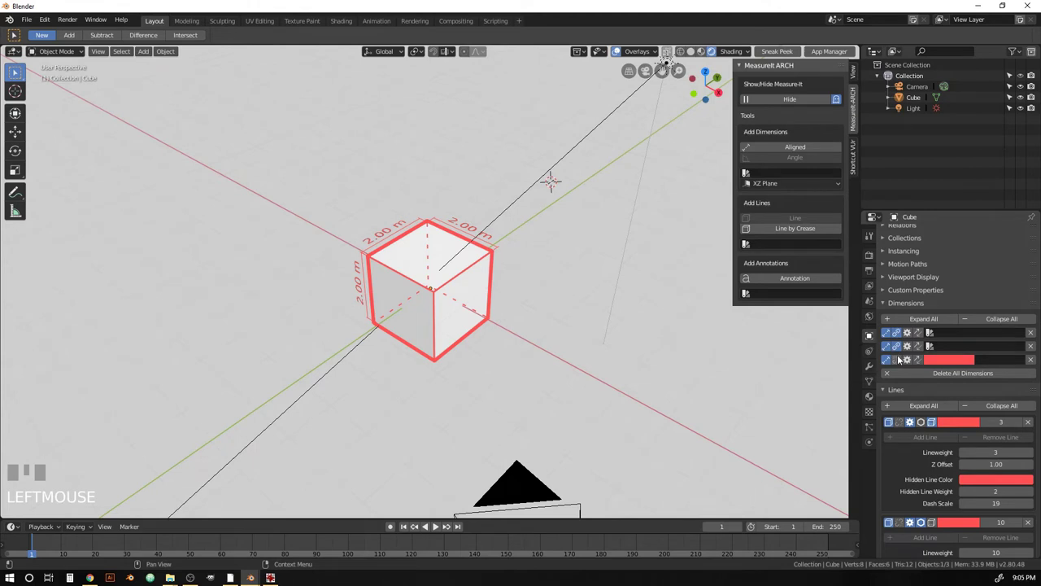
Assign the Dimension Style to a dimension, try green, then revert its colour to red
click(901, 357)
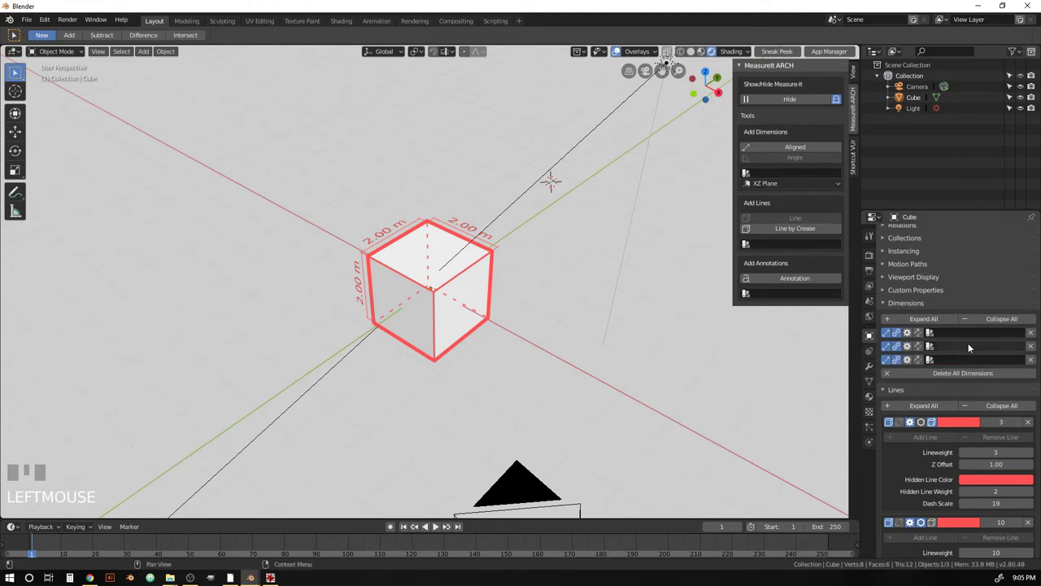
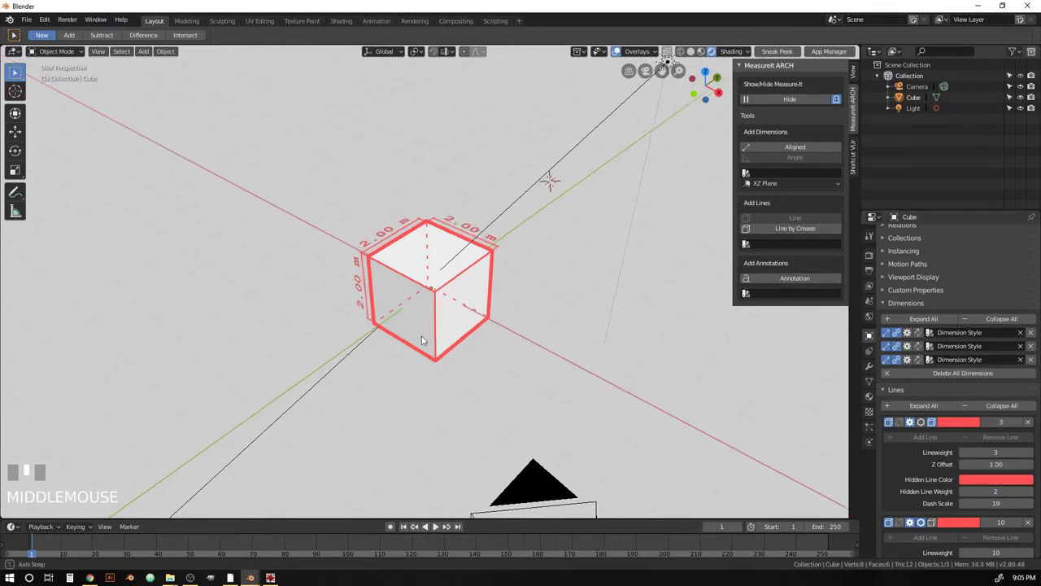
scroll(up, 3)
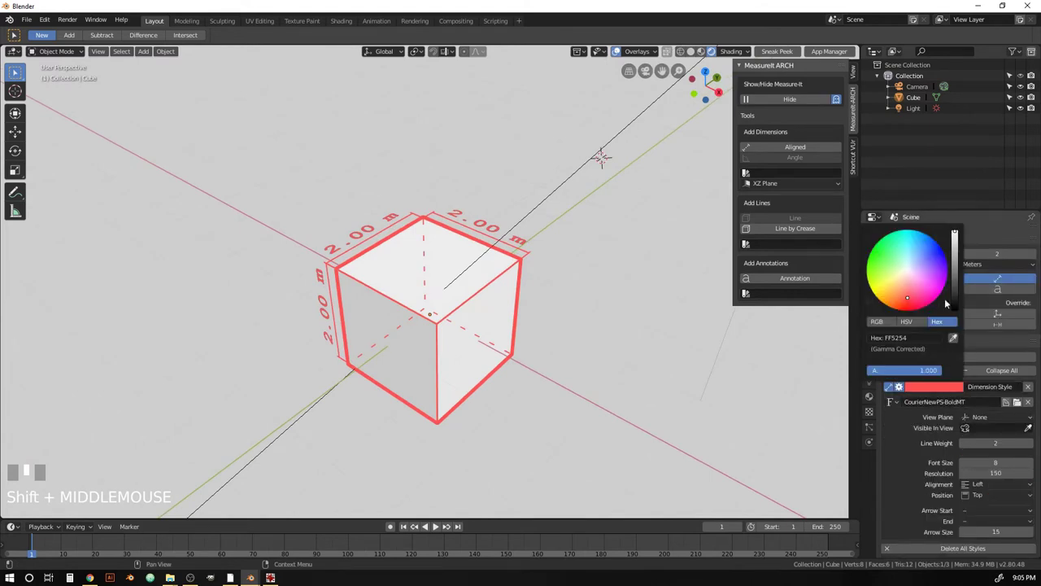
click(505, 355)
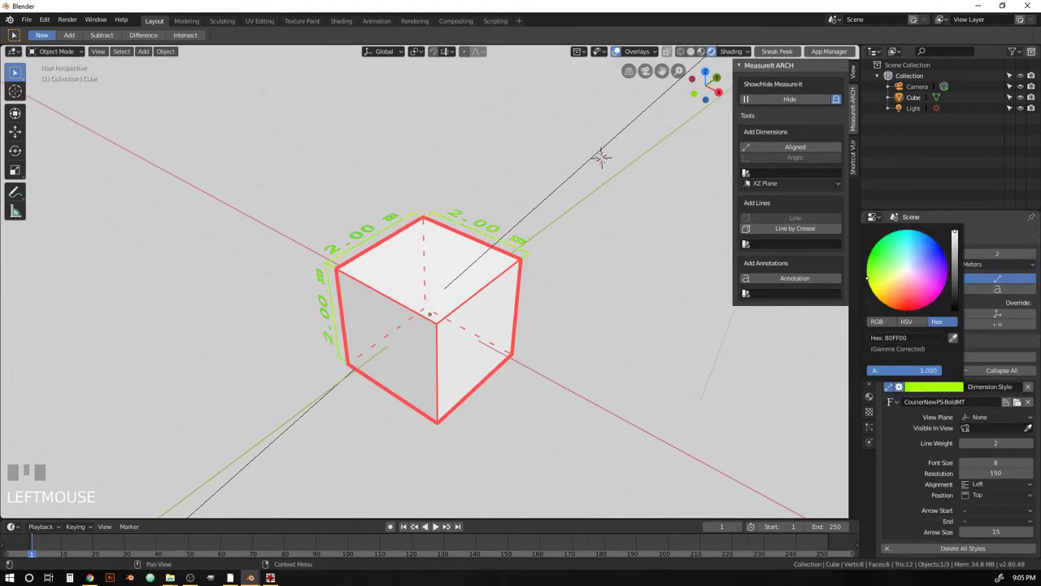
key(ctrl+z)
drag(513, 309, 959, 382)
Adjust the view of the cube before adding the Annotation Style
key(Tab)
drag(960, 382, 925, 401)
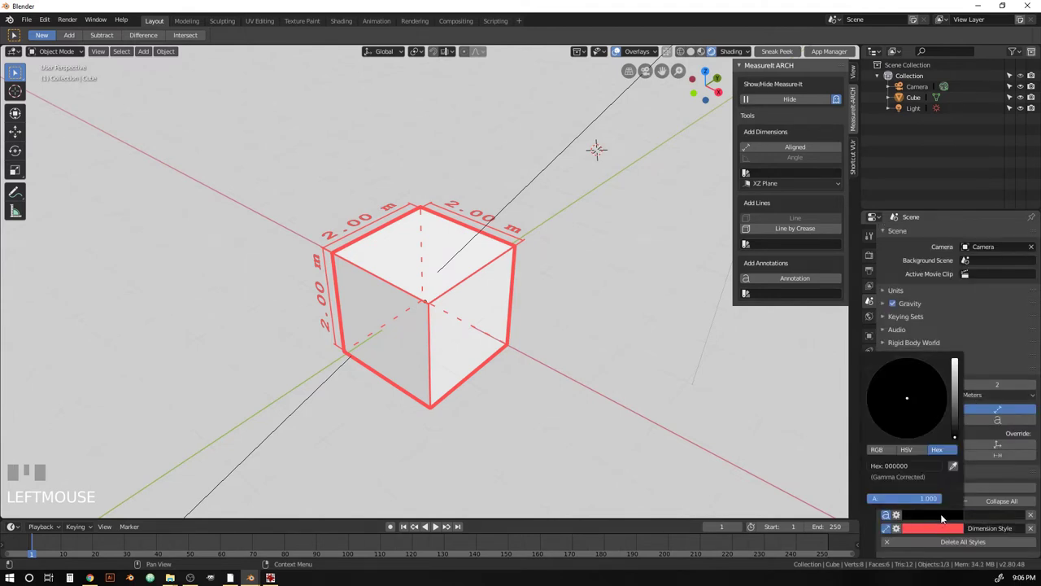
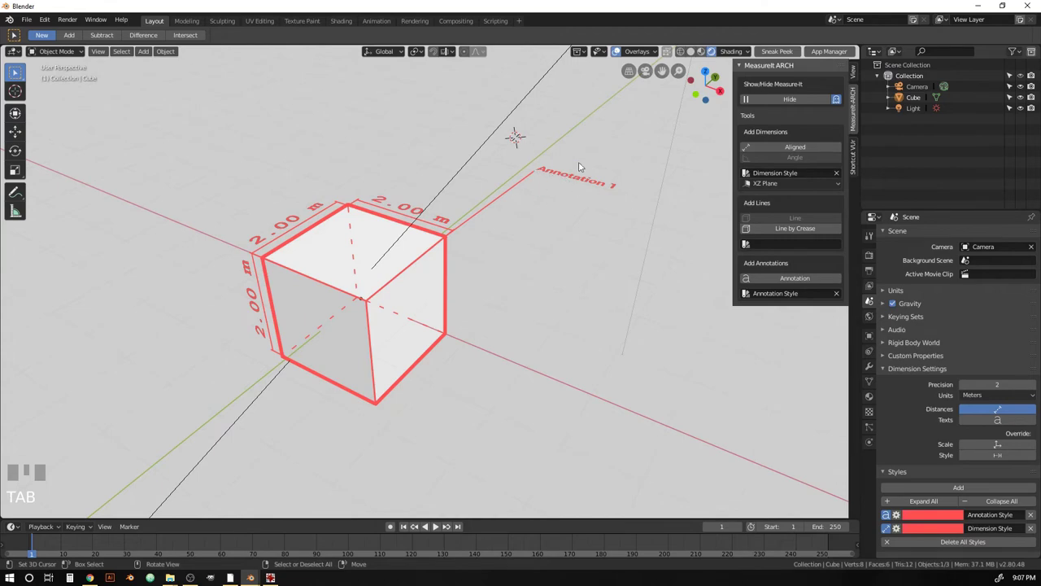
Look down on the cube and expand its Annotation 1 settings
drag(580, 168, 910, 497)
scroll(down, 3)
click(910, 497)
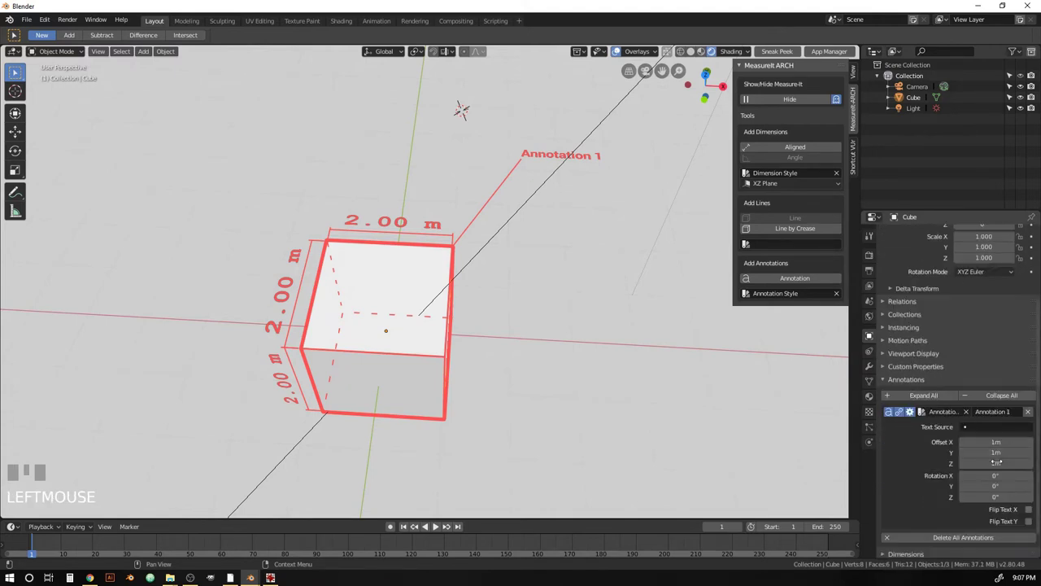